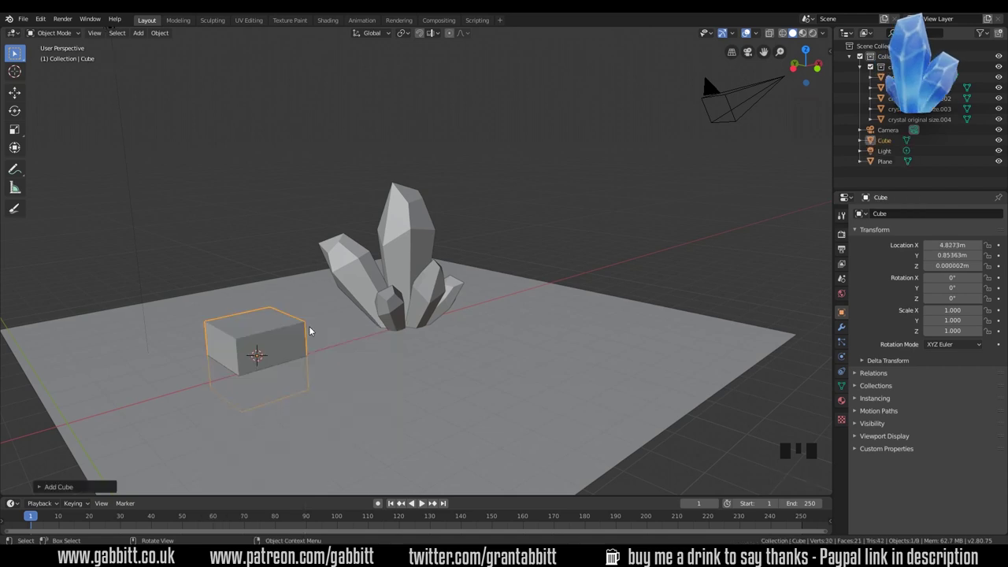
Raise the cube 1 m along Z and hide the ground plane from the scene.
key(g)
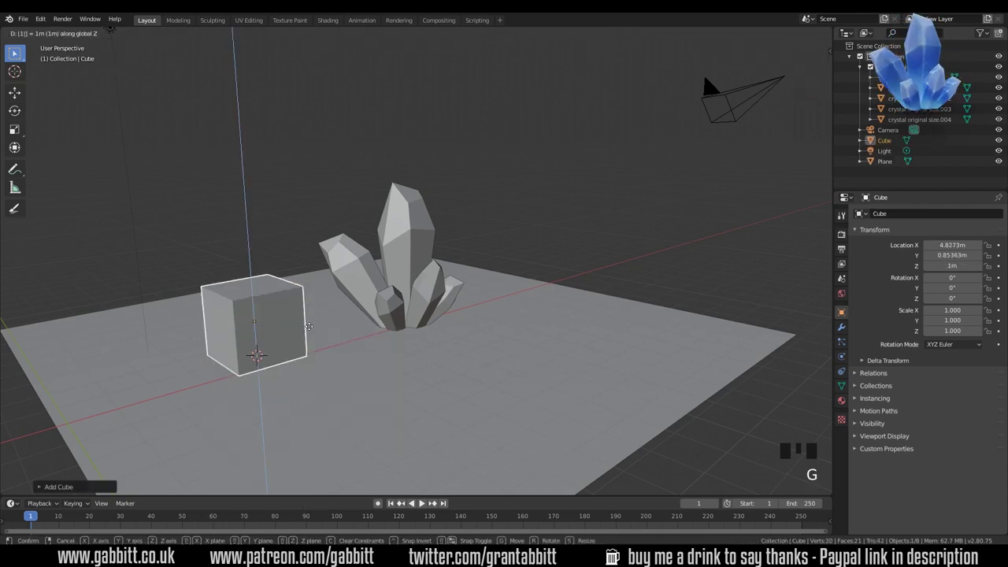
drag(279, 369, 501, 307)
key(h)
drag(411, 325, 312, 286)
drag(312, 286, 301, 294)
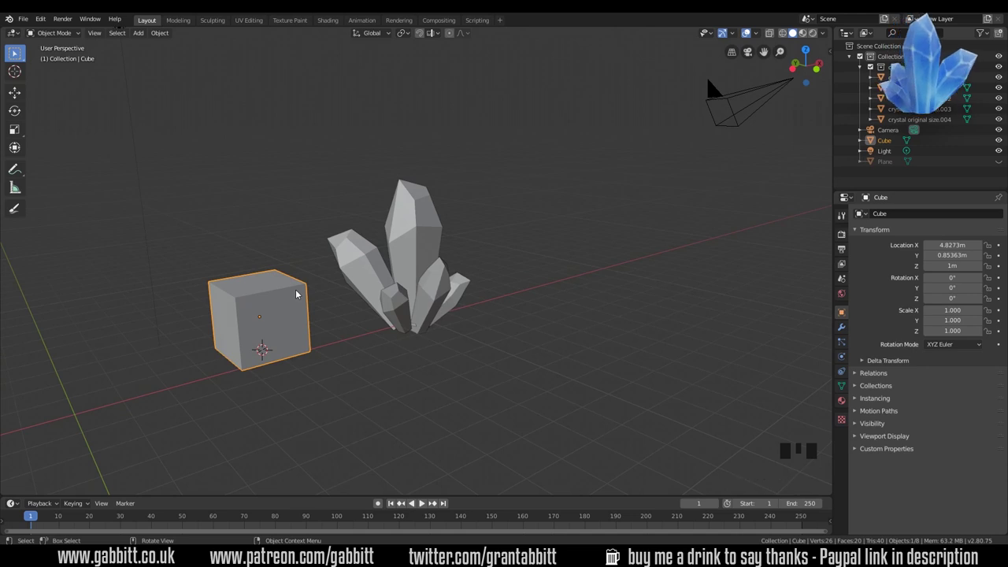
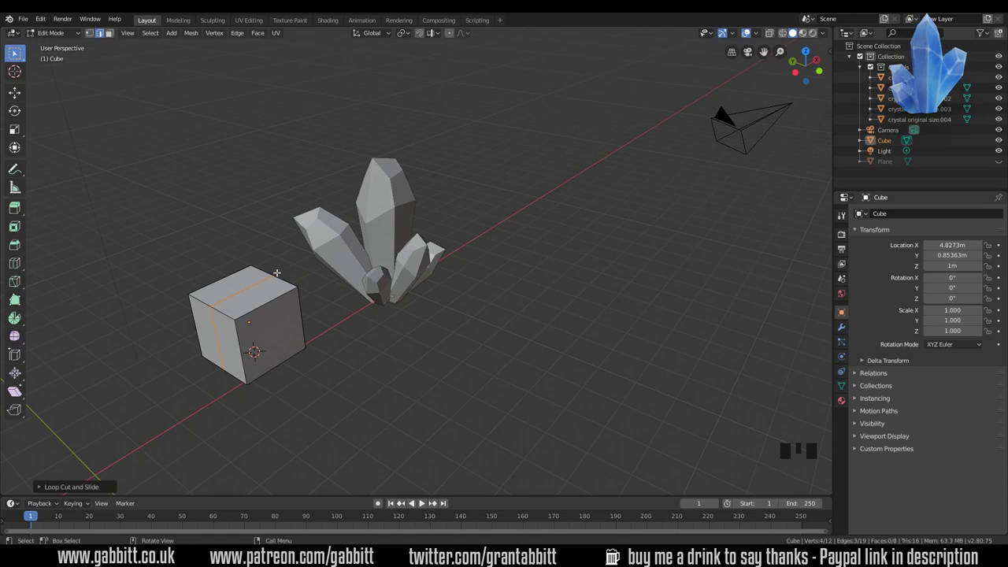
Scale the cube along X and raise its top ridge into a taller shard shape.
key(s)
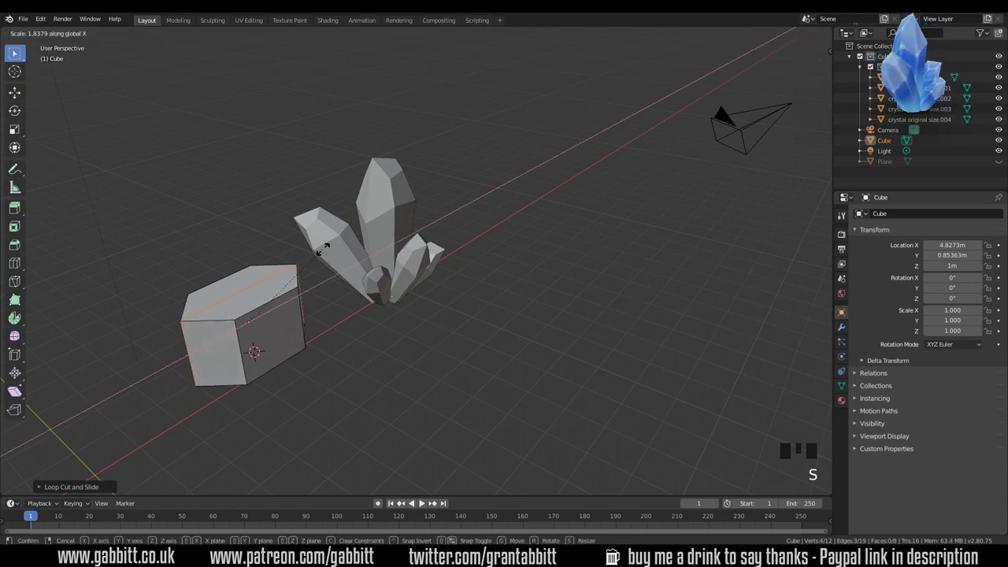
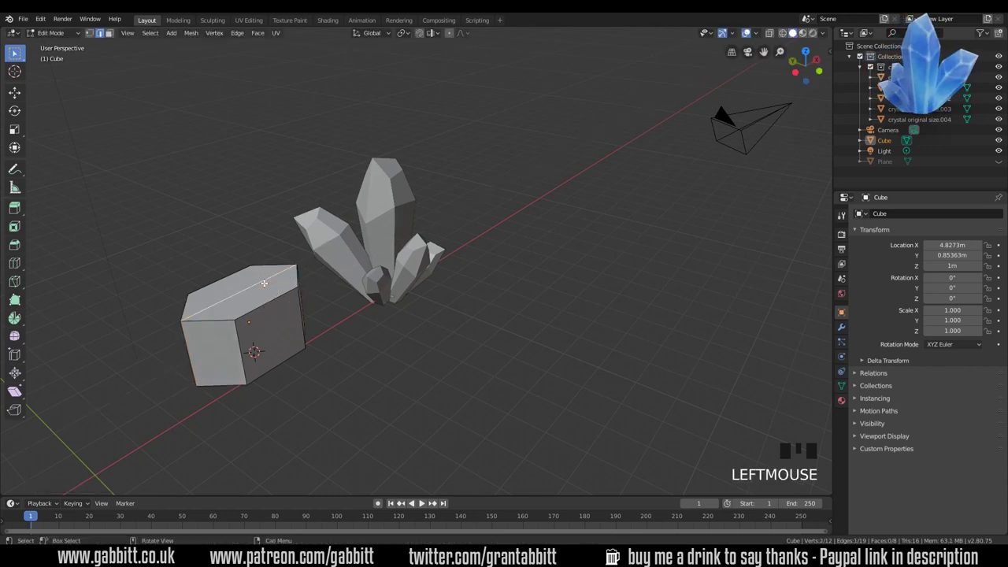
key(g)
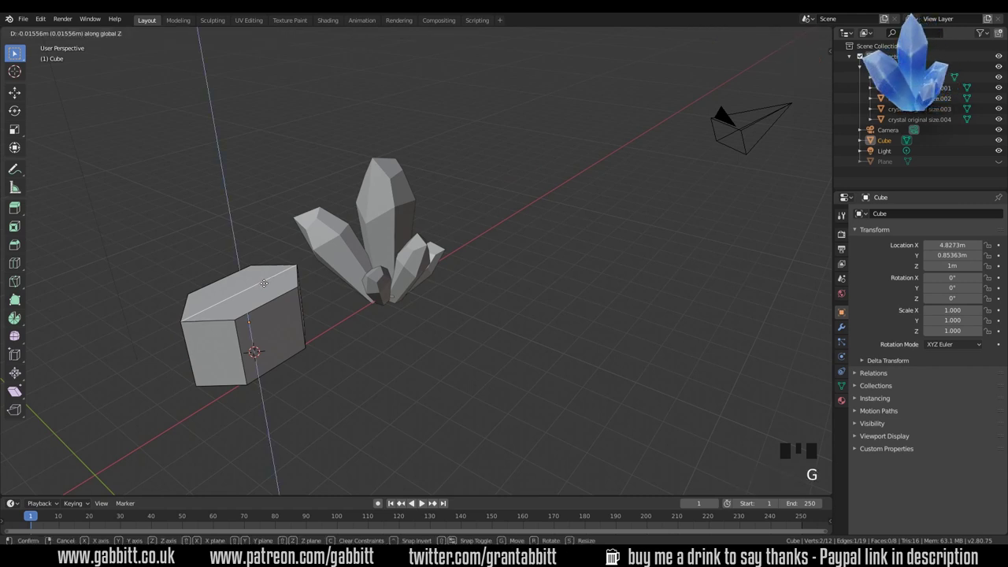
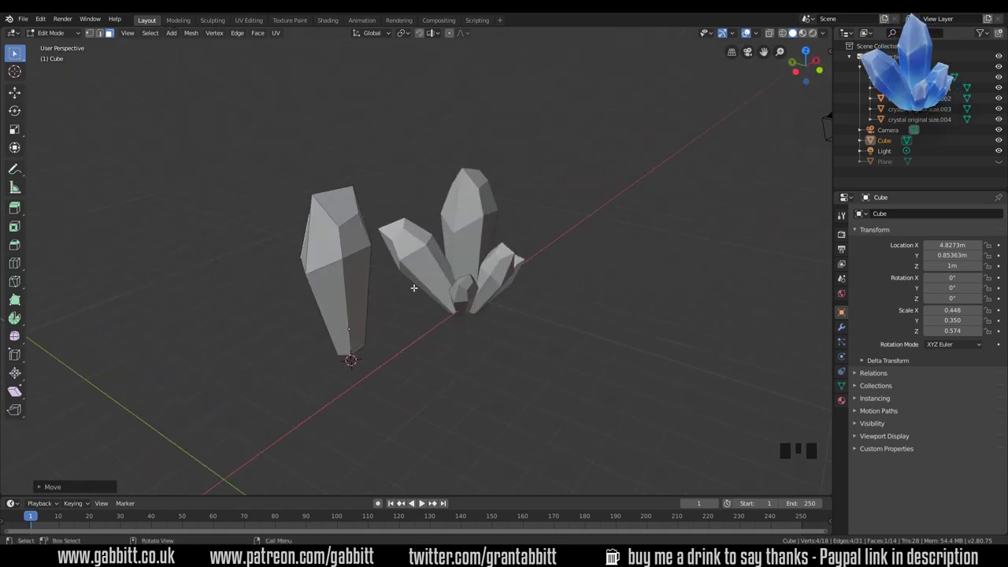
Select the whole shard mesh and bring up the UV mapping options to unwrap it.
key(a)
key(u)
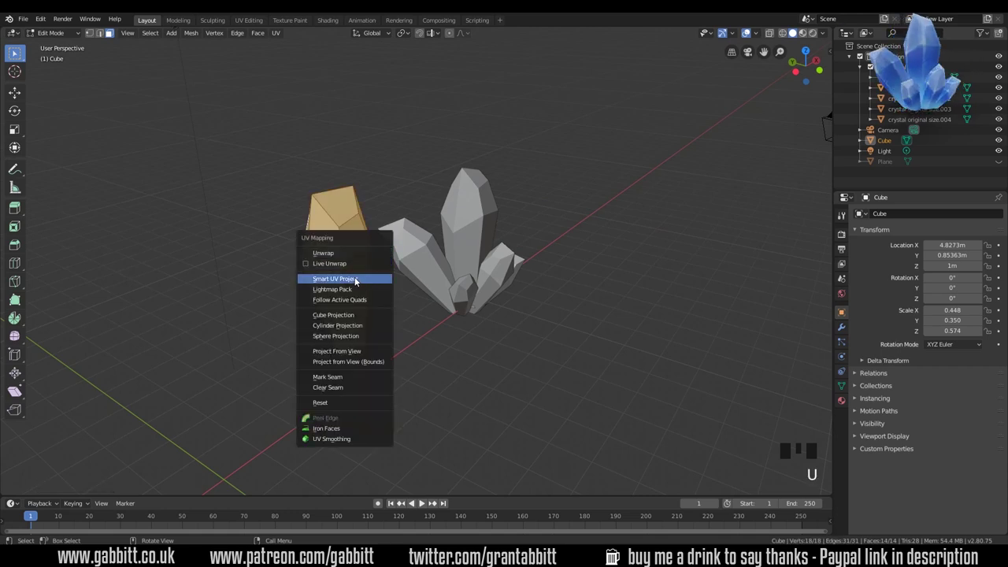
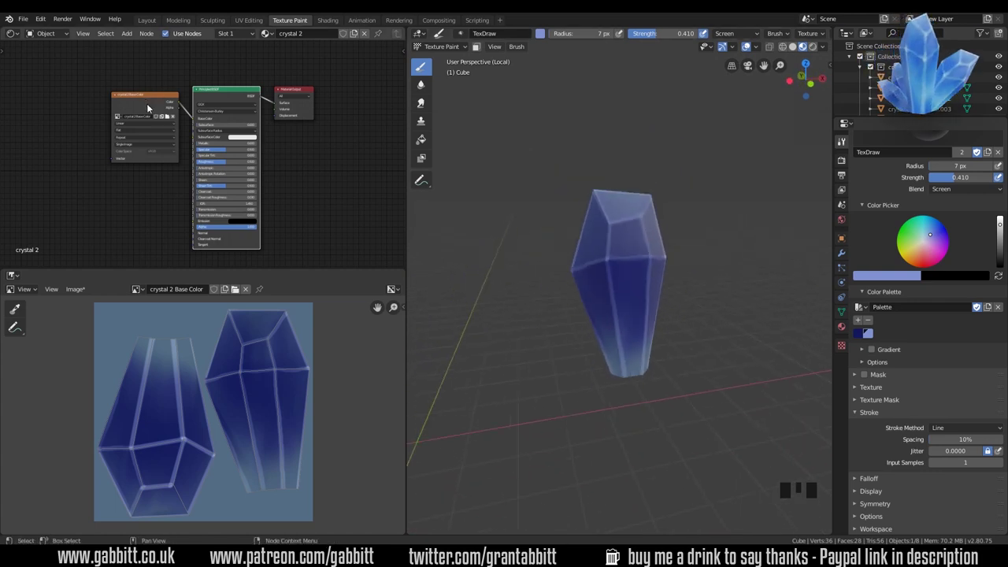
Set the paint brush's blend mode and choose a blue on the colour wheel for edge highlights.
click(247, 174)
click(146, 104)
drag(635, 278, 701, 296)
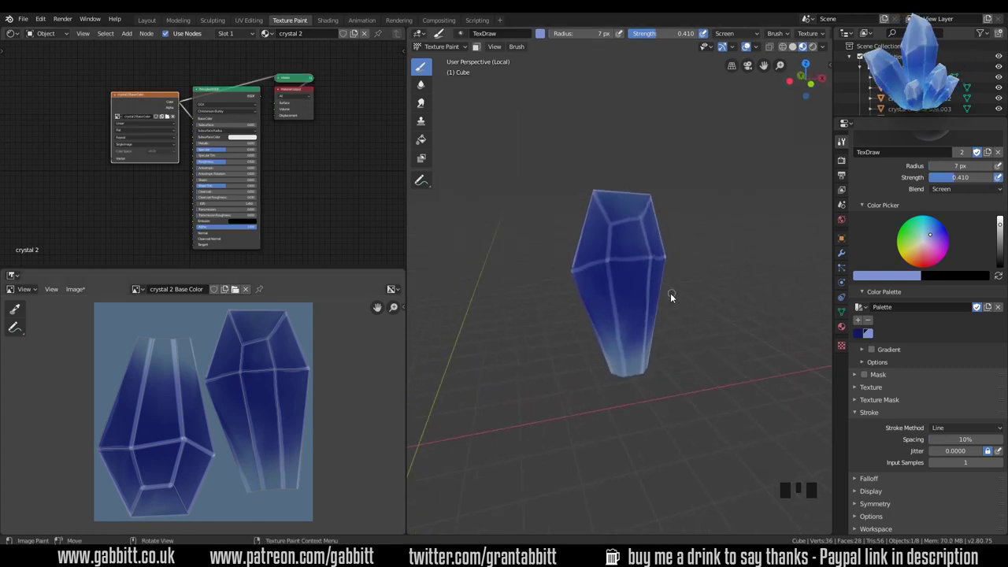
drag(973, 192, 938, 247)
drag(945, 238, 893, 305)
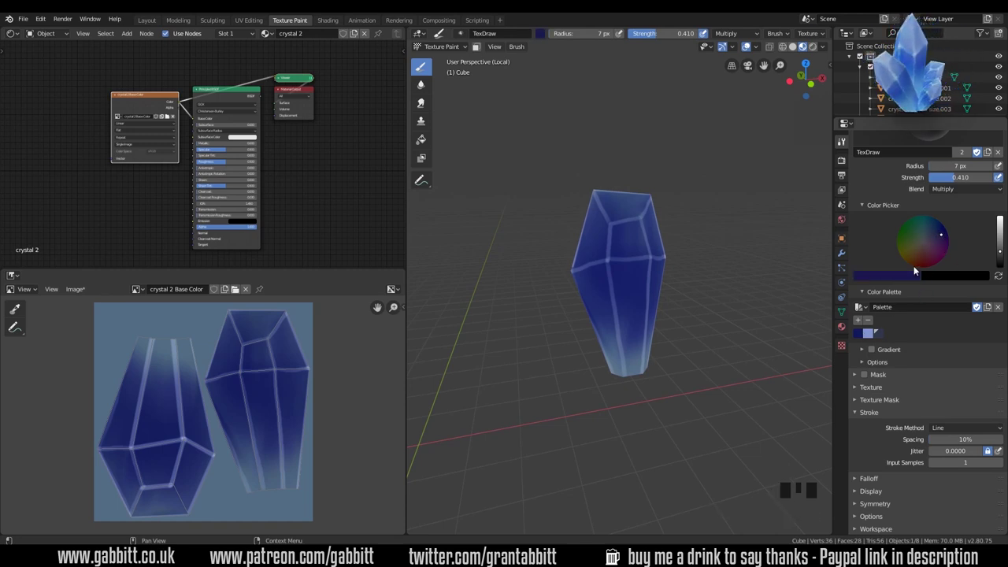
Resize the brush, undo a test stroke and lower the brush strength.
click(614, 337)
key(f)
drag(628, 305, 604, 265)
drag(604, 265, 541, 382)
key(ctrl+z)
drag(949, 463, 982, 434)
Paint soft highlight strokes along the crystal's front facet edges.
drag(618, 258, 603, 388)
drag(603, 389, 636, 394)
drag(636, 394, 636, 364)
drag(636, 364, 641, 394)
drag(641, 394, 647, 330)
drag(647, 330, 638, 267)
click(638, 267)
drag(625, 375, 638, 267)
drag(638, 267, 639, 351)
drag(639, 351, 617, 265)
drag(618, 266, 614, 380)
drag(614, 380, 620, 375)
drag(620, 375, 625, 305)
Add highlights to further facet edges, orbiting around the crystal to reach them.
middle_click(626, 305)
click(645, 277)
middle_click(619, 360)
click(617, 282)
drag(616, 383, 617, 410)
drag(617, 410, 625, 391)
middle_click(625, 390)
drag(654, 265, 650, 325)
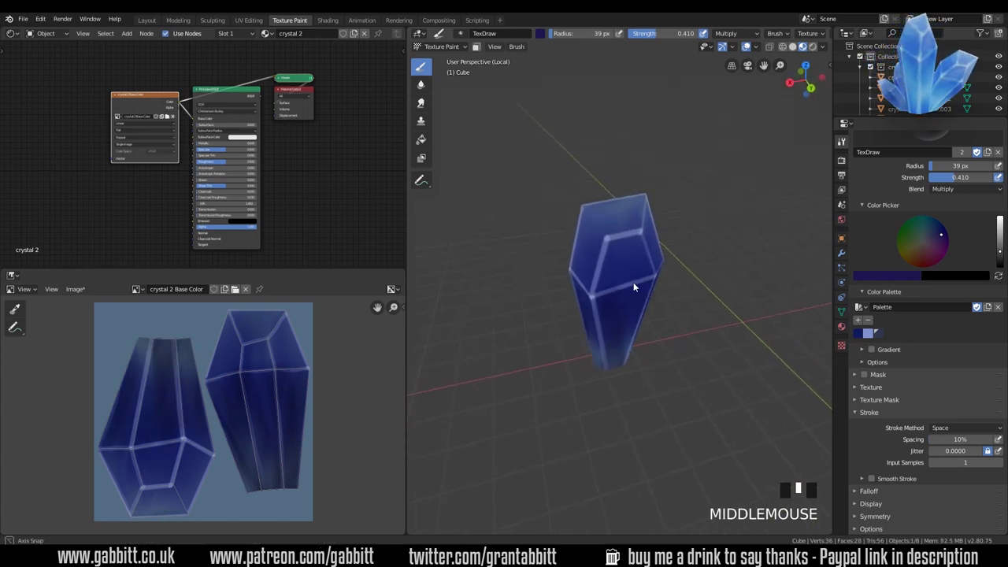
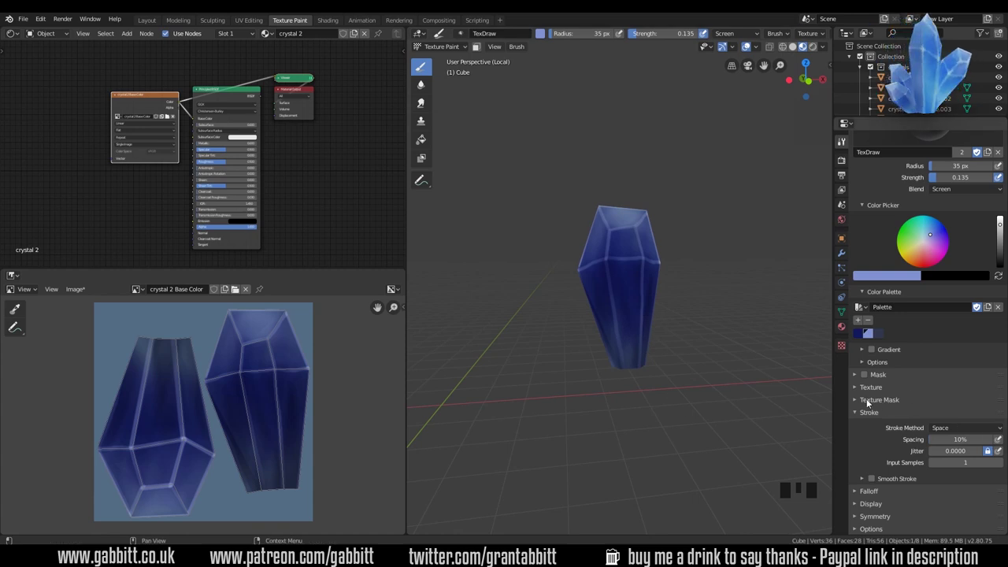
Create a new brush texture Texture.001 in Texture properties and return to the brush settings.
drag(871, 403, 934, 472)
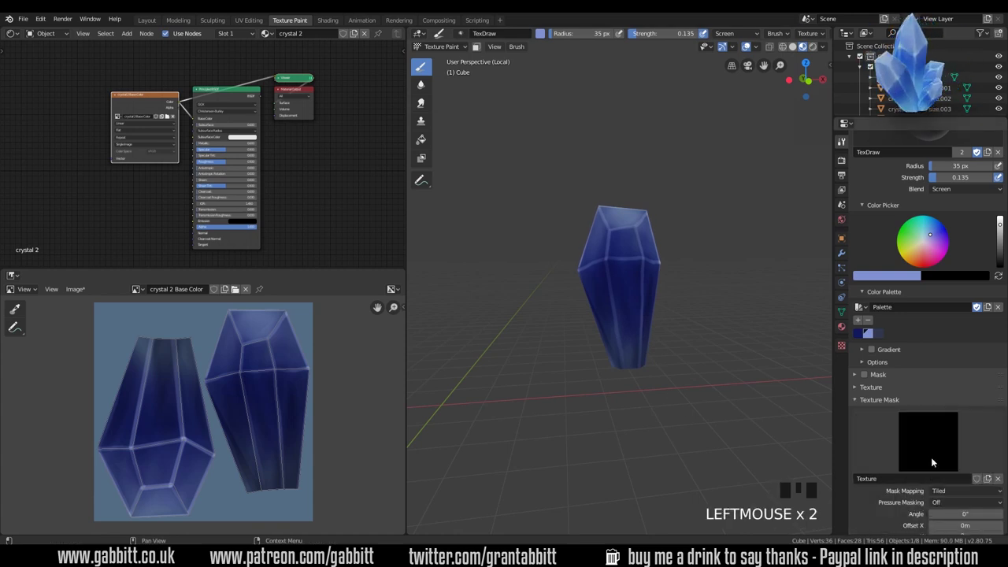
click(845, 347)
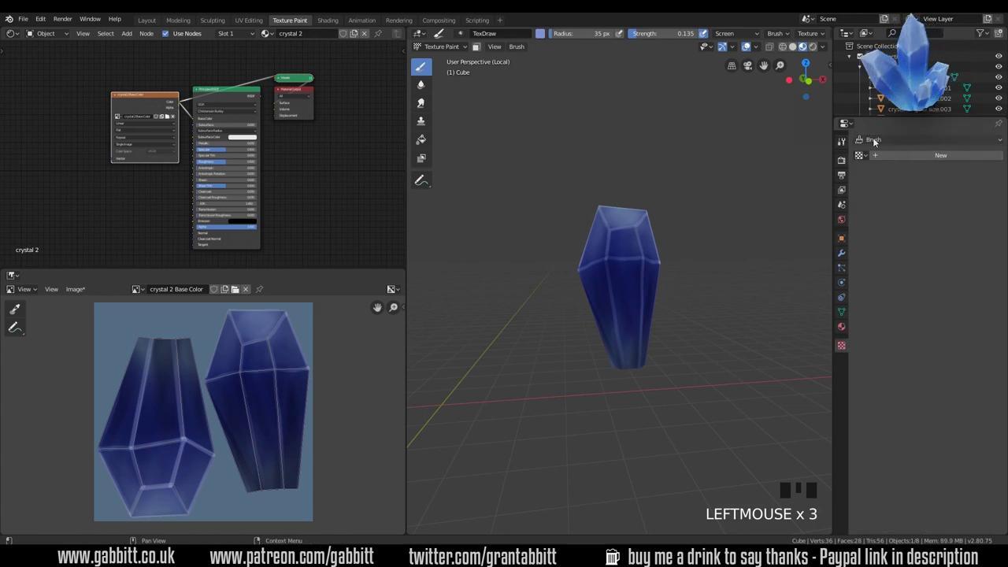
click(902, 157)
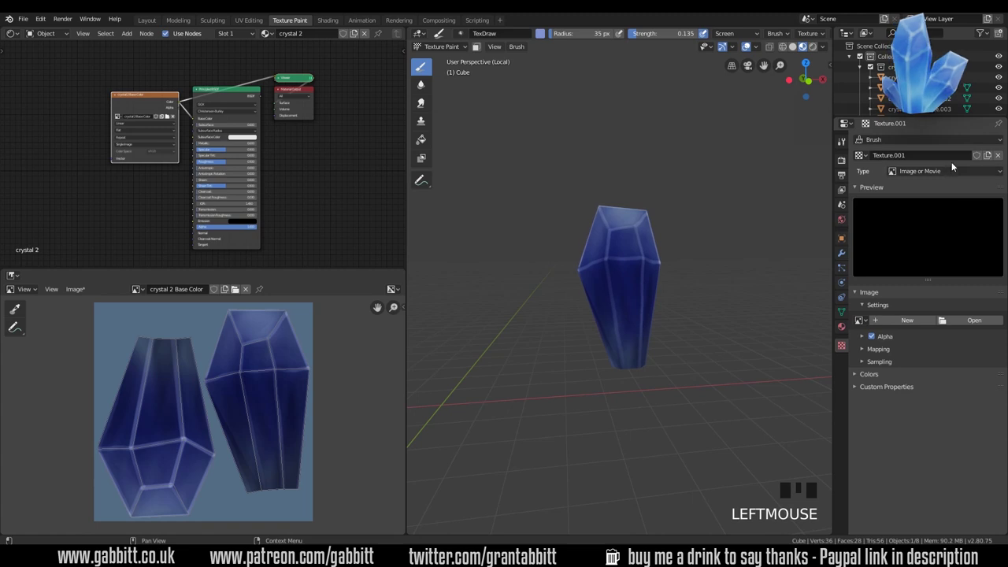
drag(947, 174, 641, 295)
key(f)
drag(650, 384, 850, 146)
click(850, 145)
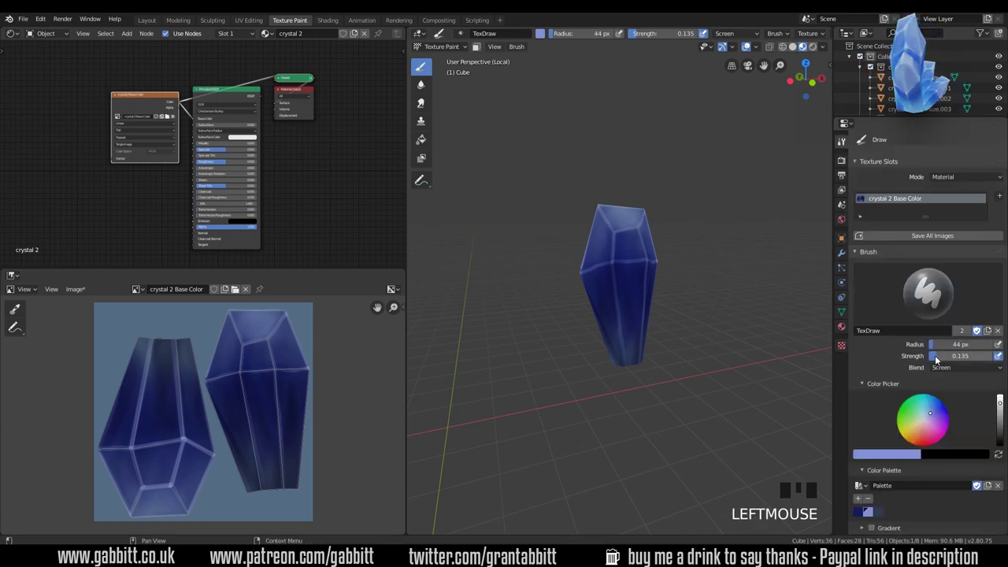
click(920, 437)
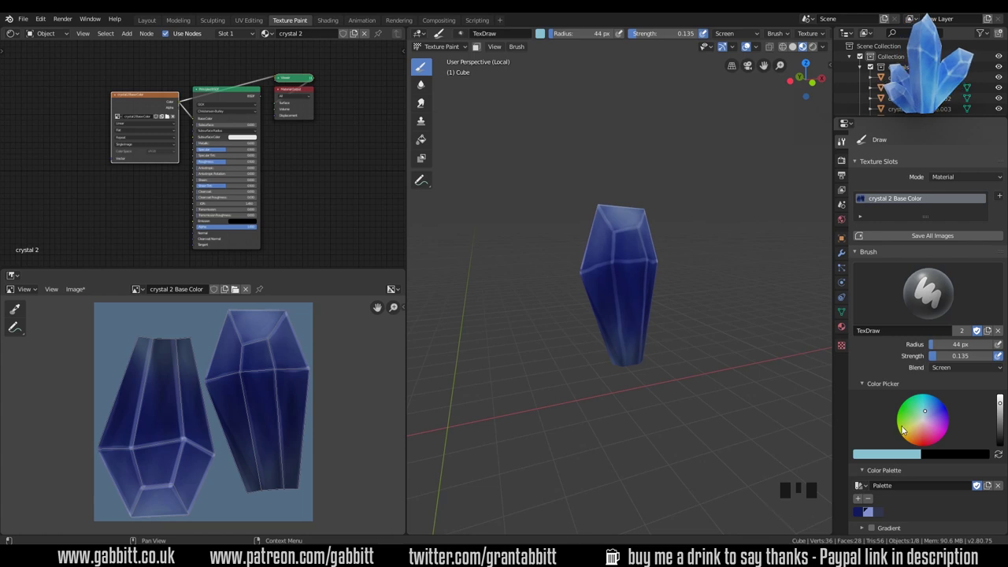
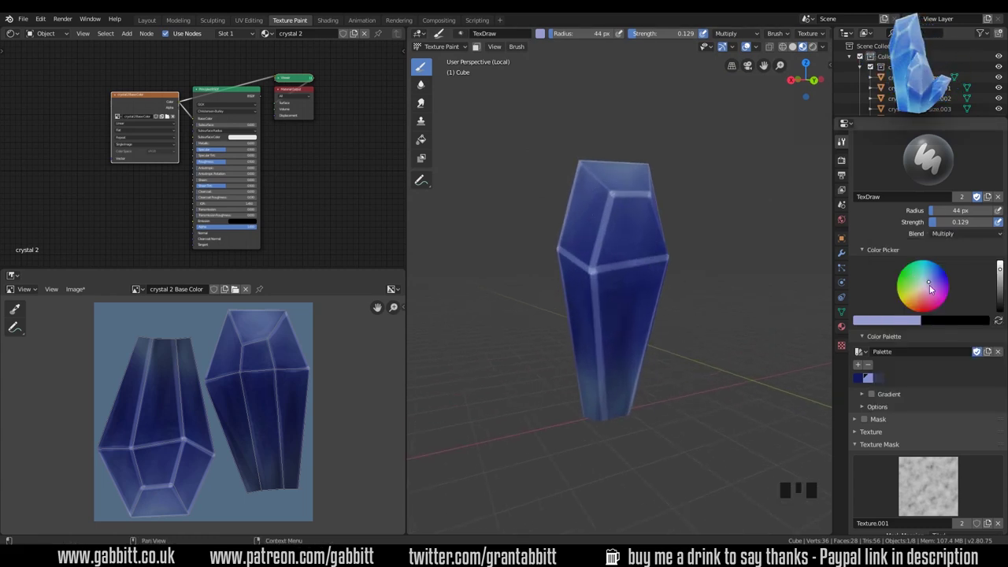
With a resized brush and darker blue, dab the first cloudy mottling onto the crystal faces.
key(f)
click(861, 380)
drag(620, 407, 605, 397)
drag(605, 397, 613, 303)
drag(613, 303, 605, 344)
drag(605, 343, 635, 275)
drag(634, 275, 624, 309)
drag(624, 309, 649, 337)
drag(650, 336, 635, 205)
click(635, 205)
Spread more dark cloudy variation across the crystal's upper and middle facets.
drag(685, 376, 620, 204)
drag(620, 204, 653, 359)
drag(653, 359, 644, 228)
drag(644, 227, 671, 321)
drag(672, 322, 634, 291)
drag(634, 292, 627, 290)
drag(627, 290, 643, 248)
drag(642, 248, 642, 374)
drag(642, 374, 650, 293)
drag(650, 293, 639, 311)
drag(639, 311, 613, 222)
click(613, 222)
Finish the mottling over the lower facets and shrink the brush to 15 px.
drag(631, 380, 620, 368)
drag(620, 367, 645, 375)
drag(645, 375, 631, 256)
drag(630, 256, 678, 398)
drag(677, 398, 648, 241)
drag(648, 241, 630, 345)
drag(630, 344, 608, 254)
drag(608, 254, 726, 293)
key(f)
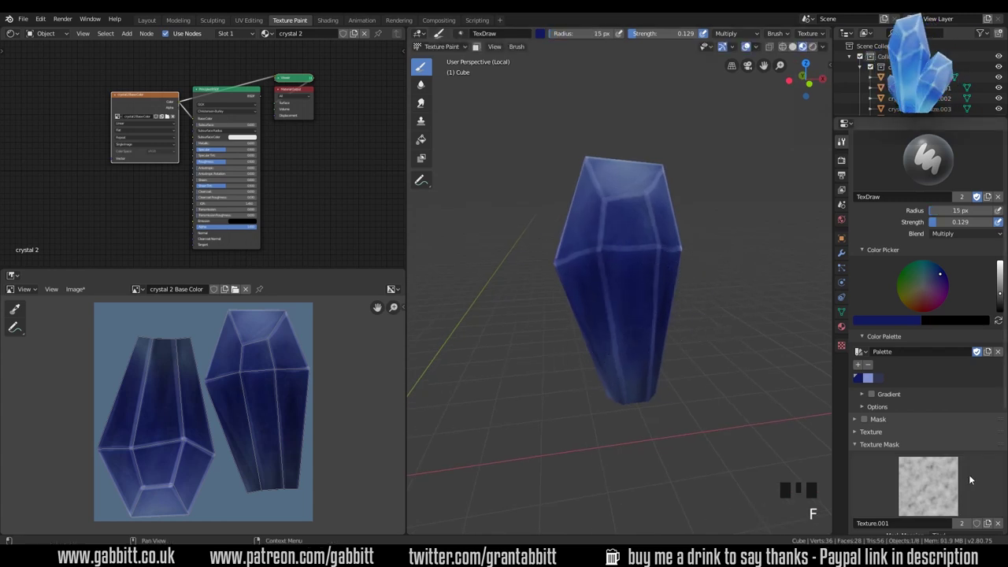
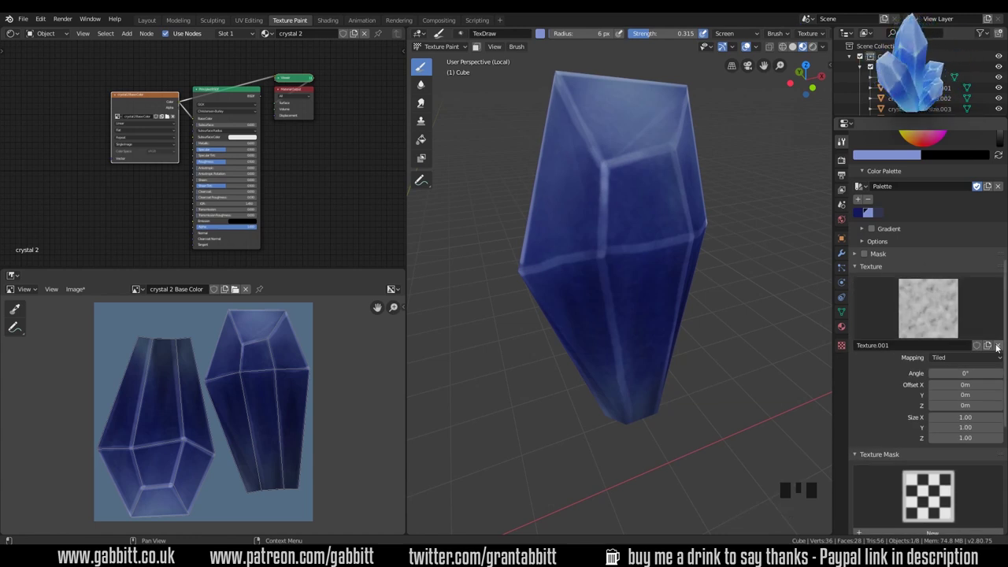
Remove the cloud texture from the TexDraw brush and resize it for edge work.
drag(939, 328, 1000, 361)
click(1000, 362)
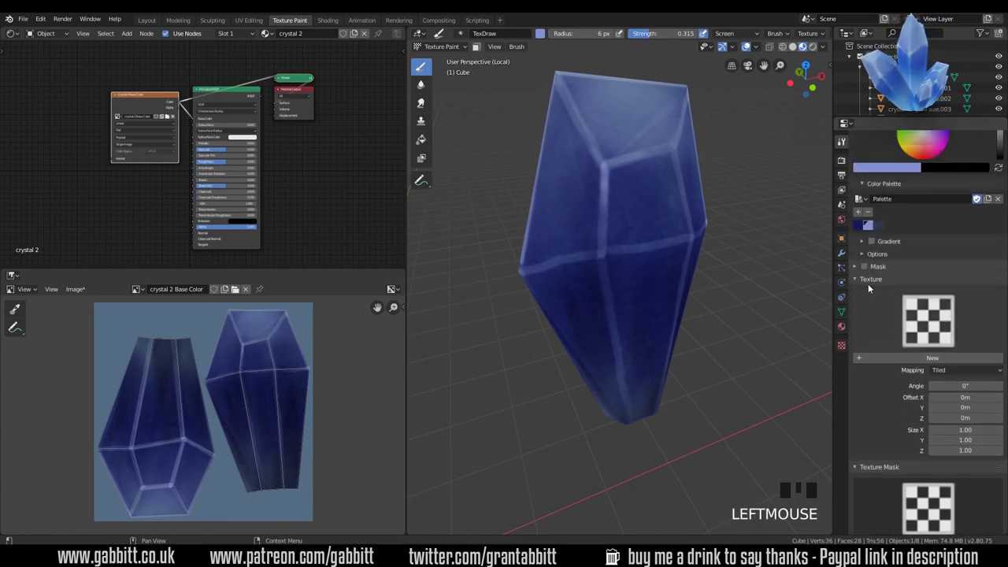
drag(606, 165, 629, 146)
drag(628, 147, 606, 253)
click(607, 253)
key(f)
Paint thin pale-blue highlights along the front crystal edges, varying brush radius.
drag(601, 258, 976, 234)
drag(975, 234, 947, 253)
drag(947, 253, 603, 275)
key(f)
drag(605, 263, 618, 294)
drag(618, 294, 650, 247)
key(f)
key(f)
drag(644, 237, 648, 252)
key(f)
drag(654, 247, 638, 252)
key(f)
key(f)
drag(612, 255, 649, 247)
key(f)
drag(604, 250, 1002, 247)
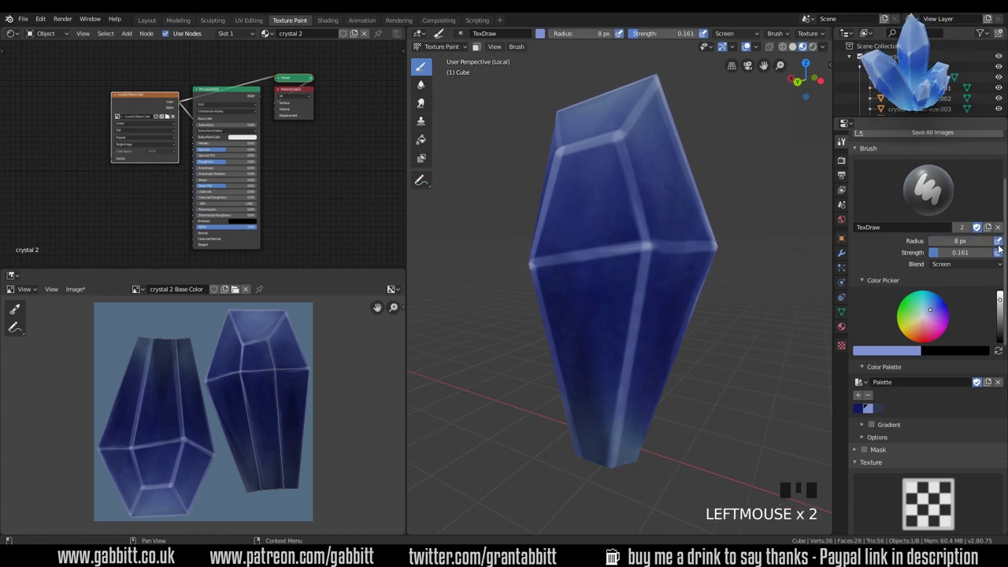
drag(651, 247, 637, 163)
Brighten the crystal edges on the neighbouring faces with the same light blue.
middle_click(636, 163)
drag(638, 172, 640, 179)
drag(641, 179, 604, 170)
drag(604, 171, 602, 123)
drag(601, 122, 421, 104)
click(421, 104)
key(f)
drag(638, 234, 656, 211)
middle_click(656, 211)
key(f)
drag(675, 195, 689, 211)
drag(689, 211, 643, 247)
key(f)
drag(638, 254, 640, 256)
drag(640, 255, 592, 230)
click(592, 230)
Adjust the brush in the header and lay the first soft light patches on a blue face.
middle_click(632, 239)
click(435, 71)
key(f)
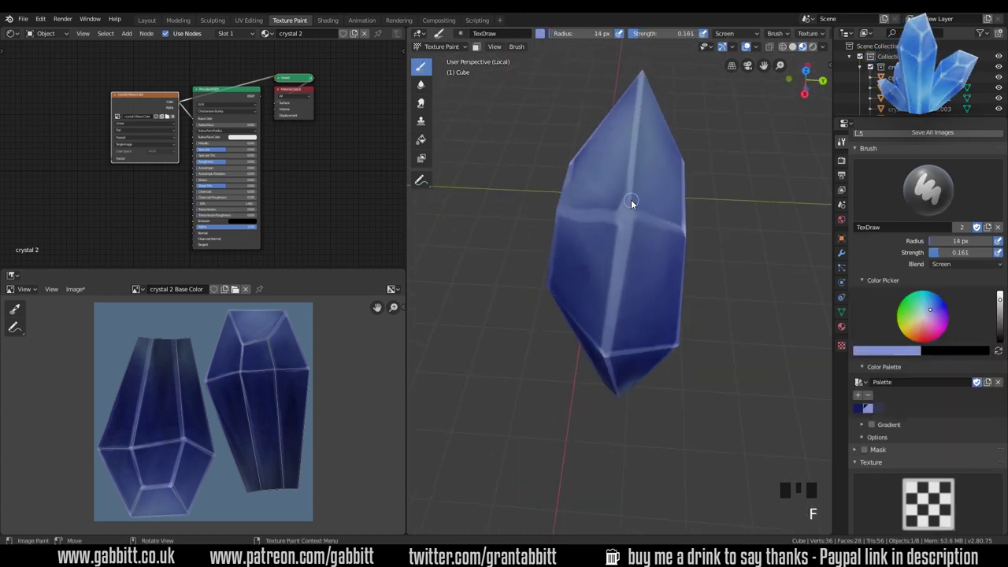
key(f)
drag(628, 189, 654, 219)
drag(655, 219, 627, 275)
click(627, 274)
drag(668, 287, 640, 267)
click(640, 268)
Paint lighter cloudy patches across the upper faces between the glowing edges.
middle_click(656, 277)
drag(689, 251, 639, 207)
drag(639, 207, 625, 149)
drag(625, 149, 673, 249)
middle_click(673, 249)
drag(668, 231, 682, 226)
drag(682, 226, 595, 218)
drag(595, 219, 708, 294)
drag(708, 294, 944, 259)
drag(944, 258, 647, 265)
key(f)
drag(666, 259, 616, 226)
drag(616, 226, 616, 235)
key(f)
drag(607, 229, 640, 302)
drag(639, 302, 602, 259)
drag(603, 258, 617, 309)
Build up soft cloudy variation on the lower faces with overlapping short strokes.
middle_click(617, 309)
drag(610, 269, 623, 334)
drag(622, 333, 612, 290)
drag(612, 290, 610, 327)
drag(610, 328, 630, 306)
key(f)
drag(617, 316, 596, 292)
drag(596, 292, 626, 260)
drag(626, 260, 672, 280)
drag(672, 281, 652, 267)
drag(651, 267, 684, 250)
drag(684, 250, 624, 253)
drag(624, 253, 651, 240)
drag(651, 240, 608, 223)
drag(608, 224, 662, 244)
drag(661, 244, 623, 321)
click(623, 321)
Scumble a larger brush over the central face to blend the light patches together.
key(f)
drag(651, 293, 651, 287)
drag(650, 286, 664, 235)
drag(665, 234, 614, 223)
drag(614, 223, 623, 254)
drag(623, 254, 631, 282)
drag(631, 282, 661, 299)
drag(661, 299, 590, 269)
drag(589, 270, 641, 295)
drag(641, 295, 614, 305)
drag(615, 305, 646, 274)
drag(646, 275, 631, 226)
drag(630, 226, 669, 258)
drag(670, 258, 620, 234)
drag(621, 234, 646, 286)
drag(646, 286, 641, 324)
drag(641, 324, 679, 286)
drag(679, 287, 637, 260)
drag(636, 260, 659, 293)
drag(658, 293, 598, 284)
drag(599, 283, 674, 322)
Dab and sweep pale patches over the side faces, mixing single dabs with strokes.
middle_click(674, 322)
key(f)
drag(686, 305, 631, 306)
click(630, 305)
drag(681, 336, 638, 282)
click(637, 282)
drag(665, 315, 652, 332)
click(652, 332)
drag(677, 329, 656, 354)
drag(656, 353, 654, 308)
drag(654, 308, 622, 276)
click(623, 275)
drag(667, 282, 635, 298)
click(635, 298)
drag(646, 303, 633, 281)
drag(634, 281, 686, 308)
drag(686, 308, 597, 356)
drag(597, 356, 659, 296)
drag(660, 296, 614, 300)
drag(614, 300, 650, 364)
drag(649, 364, 622, 290)
click(622, 290)
drag(668, 310, 652, 213)
drag(652, 213, 654, 298)
Work around the remaining faces, adding cloudy lighter areas from several angles.
middle_click(654, 298)
drag(648, 311, 687, 310)
drag(687, 309, 632, 272)
drag(633, 272, 650, 326)
middle_click(650, 326)
drag(622, 339, 677, 288)
drag(678, 289, 646, 246)
drag(646, 246, 654, 303)
drag(654, 303, 647, 234)
drag(647, 235, 678, 281)
drag(679, 281, 626, 324)
drag(626, 323, 636, 277)
middle_click(636, 276)
drag(628, 307, 687, 268)
drag(687, 268, 638, 370)
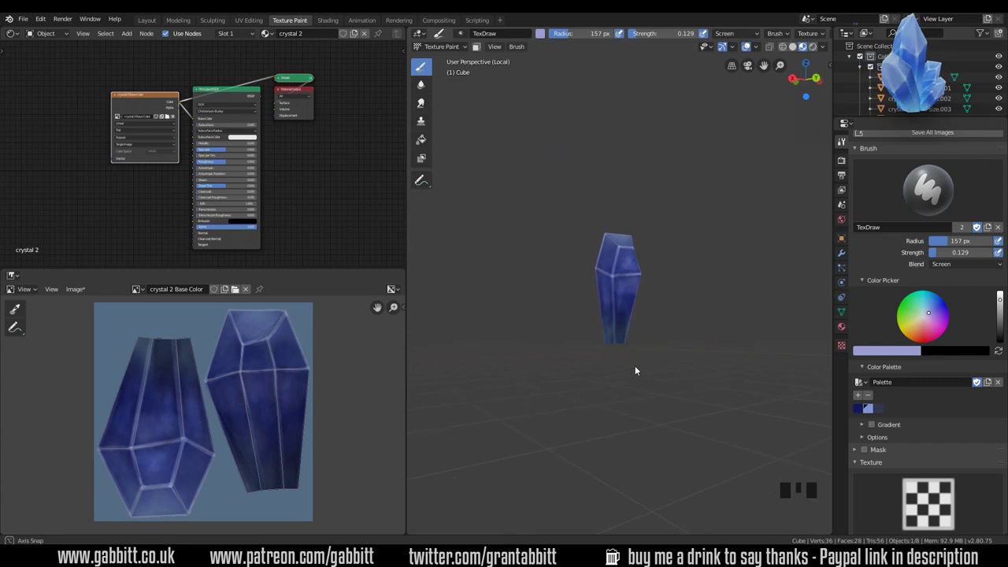
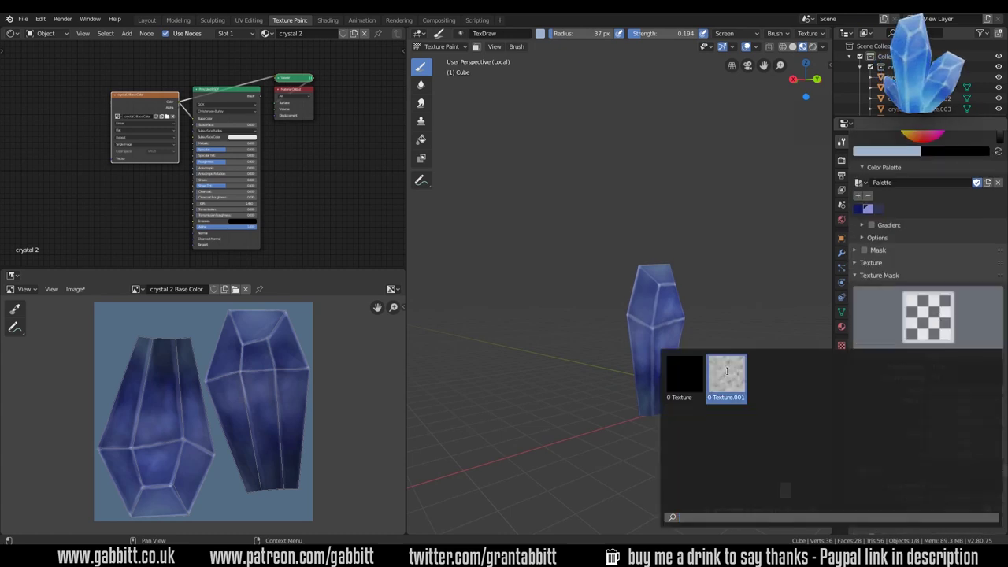
Dab light pink cloud-masked highlights across the crystal's lower and middle faces.
drag(713, 368, 681, 334)
drag(681, 334, 645, 350)
drag(645, 351, 666, 313)
drag(666, 312, 661, 329)
drag(661, 329, 680, 345)
drag(679, 344, 655, 303)
drag(655, 303, 659, 412)
drag(658, 412, 602, 426)
drag(602, 426, 647, 359)
drag(647, 359, 651, 417)
drag(651, 417, 675, 394)
drag(675, 394, 643, 349)
drag(643, 349, 683, 285)
middle_click(683, 286)
Resize the brush and spread the pale cloudy dabs over the upper faces from several angles.
click(706, 275)
drag(742, 310, 684, 285)
drag(684, 285, 709, 302)
drag(709, 302, 673, 278)
key(f)
drag(640, 267, 691, 303)
drag(691, 302, 616, 231)
drag(616, 231, 629, 274)
drag(628, 274, 588, 232)
drag(588, 232, 614, 237)
middle_click(613, 236)
drag(603, 244, 613, 277)
middle_click(613, 278)
drag(689, 258, 671, 301)
drag(671, 301, 590, 353)
drag(590, 352, 607, 354)
middle_click(607, 355)
Adjust the Screen brush to 72 px at 0.194 strength and paint more soft patches.
click(550, 373)
drag(941, 200, 924, 255)
click(923, 255)
drag(581, 312, 601, 322)
drag(600, 321, 558, 355)
drag(558, 355, 603, 363)
middle_click(604, 362)
drag(602, 354, 649, 312)
drag(648, 312, 671, 261)
drag(672, 261, 671, 327)
middle_click(671, 327)
Build up lighter cloudy mottling over the shard faces on both UV islands.
drag(664, 351, 683, 335)
drag(683, 335, 652, 306)
drag(652, 305, 703, 350)
drag(703, 351, 657, 365)
drag(657, 365, 685, 312)
drag(685, 312, 672, 408)
drag(672, 408, 667, 317)
drag(667, 318, 642, 282)
drag(642, 281, 652, 380)
drag(653, 380, 596, 270)
drag(596, 270, 649, 314)
drag(649, 314, 557, 333)
drag(557, 334, 607, 352)
drag(607, 352, 613, 313)
drag(613, 313, 625, 349)
middle_click(625, 349)
drag(647, 301, 671, 316)
middle_click(671, 316)
drag(565, 339, 612, 319)
drag(611, 319, 584, 351)
drag(585, 350, 615, 372)
drag(615, 372, 673, 367)
drag(673, 367, 698, 397)
drag(698, 397, 658, 342)
drag(659, 341, 648, 336)
drag(648, 337, 538, 313)
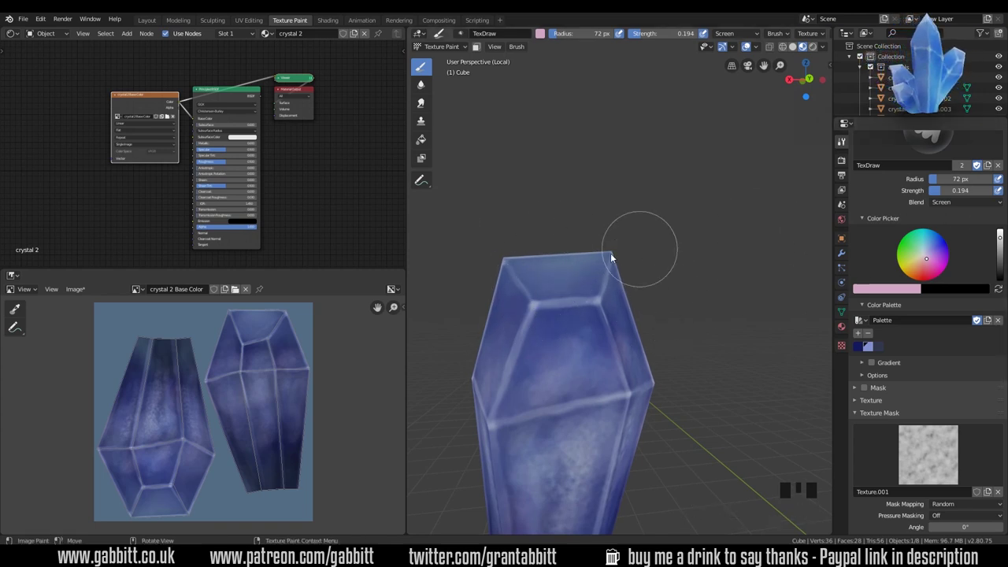
Lower brush Strength to 0.105 and streak pale clouds onto the crystal's top faces.
click(930, 258)
key(f)
drag(591, 280, 1000, 497)
drag(1000, 497, 900, 399)
click(892, 417)
drag(598, 280, 610, 248)
drag(610, 248, 594, 258)
key(f)
drag(606, 249, 589, 306)
drag(590, 306, 713, 260)
drag(713, 260, 660, 292)
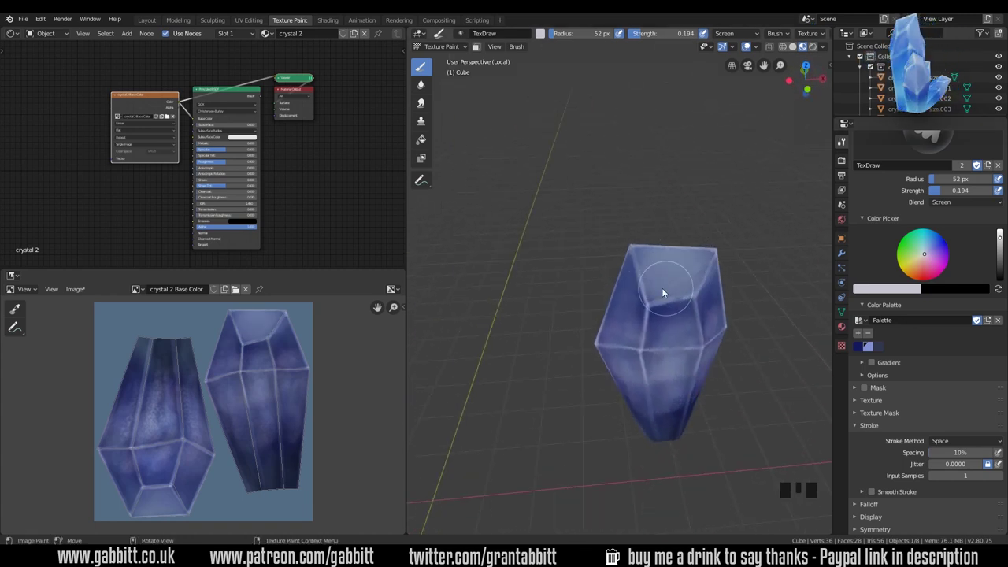
Switch the brush to Multiply blend with a dark blue colour and test strokes on a face.
drag(867, 378, 679, 302)
drag(680, 305, 945, 196)
drag(944, 196, 937, 194)
drag(941, 196, 677, 344)
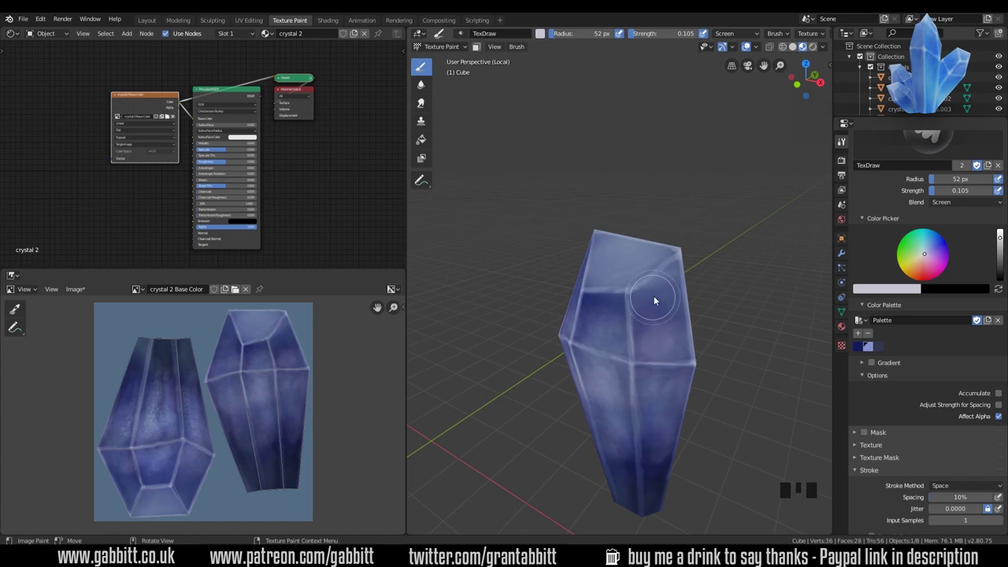
drag(659, 341, 633, 307)
drag(634, 307, 587, 360)
drag(663, 327, 654, 293)
drag(654, 293, 674, 373)
drag(675, 373, 960, 201)
drag(961, 201, 856, 348)
Paint a thin dark streak on one shard face with a 3 px Multiply brush at 0.218 strength.
drag(617, 356, 620, 379)
drag(620, 380, 643, 339)
drag(642, 339, 600, 257)
drag(601, 257, 634, 334)
drag(634, 334, 594, 400)
click(593, 401)
middle_click(667, 273)
drag(685, 260, 676, 287)
Draw a short dark crack-like scar across the shard's front facet with the tiny Multiply brush.
middle_click(676, 287)
drag(658, 279, 697, 323)
drag(697, 324, 638, 271)
click(638, 271)
middle_click(685, 309)
drag(637, 266, 666, 315)
drag(665, 315, 635, 182)
drag(635, 182, 648, 251)
middle_click(647, 251)
drag(630, 259, 669, 213)
middle_click(669, 213)
drag(677, 212, 701, 291)
drag(700, 291, 789, 352)
Pick a light colour in Screen blend and add a pale rim stroke beside the scar, resizing with F.
drag(632, 350, 954, 191)
drag(937, 195, 650, 247)
key(f)
drag(565, 280, 578, 277)
key(f)
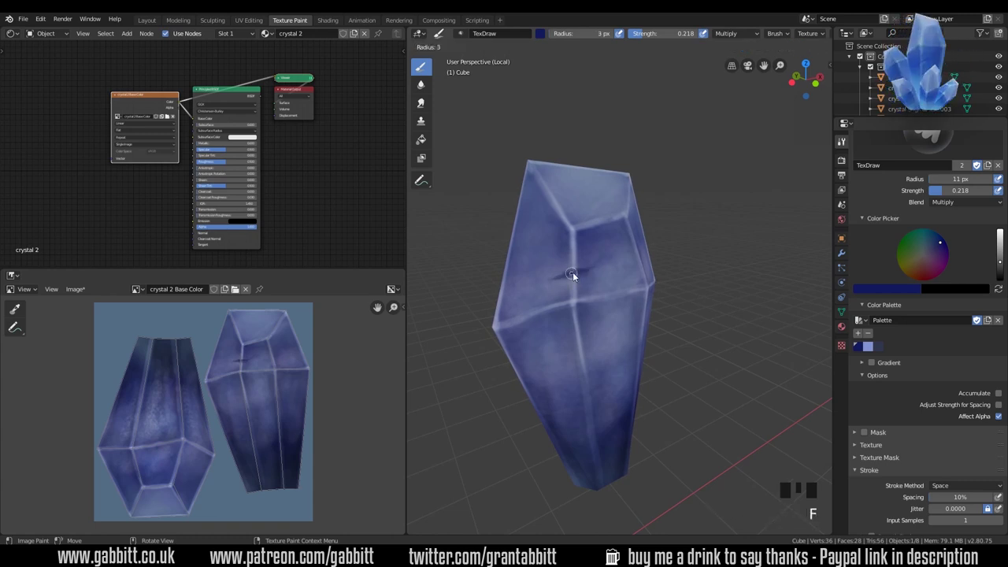
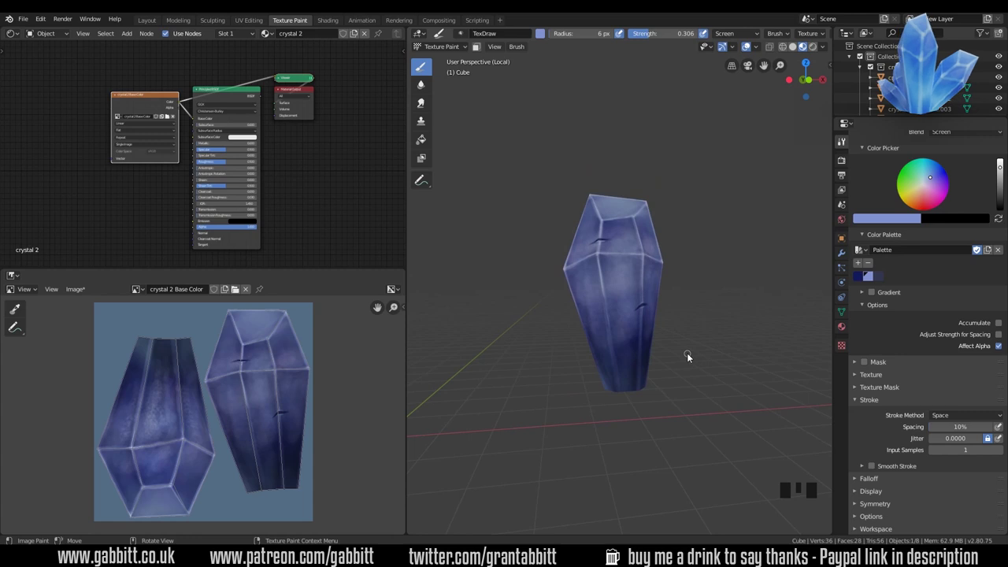
Set the brush Blend to Multiply and choose a muted purple colour.
click(923, 179)
key(f)
drag(975, 420, 888, 375)
drag(889, 375, 907, 369)
click(892, 379)
drag(909, 387, 939, 395)
Layer soft purplish cloud-masked shading over the crystal faces with a 46 px brush.
drag(937, 430, 639, 271)
drag(639, 271, 665, 238)
drag(664, 237, 642, 292)
middle_click(642, 292)
drag(642, 244, 663, 297)
drag(663, 297, 611, 271)
key(f)
drag(608, 259, 591, 329)
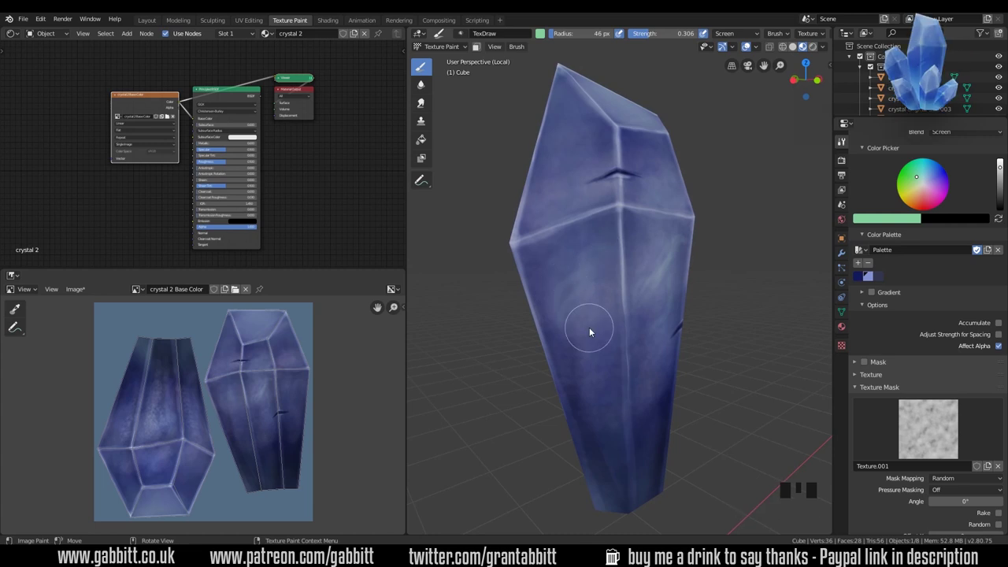
drag(562, 284, 660, 298)
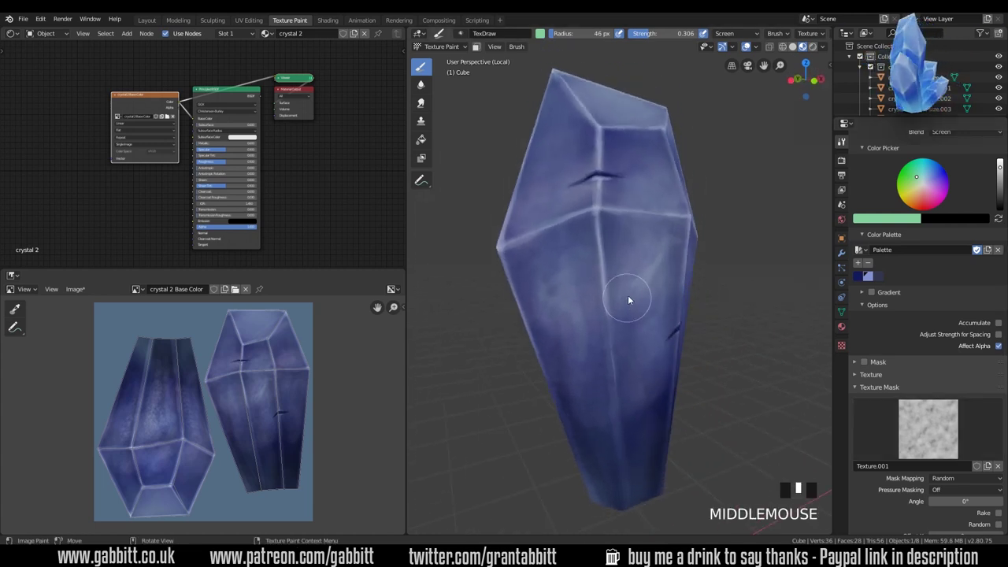
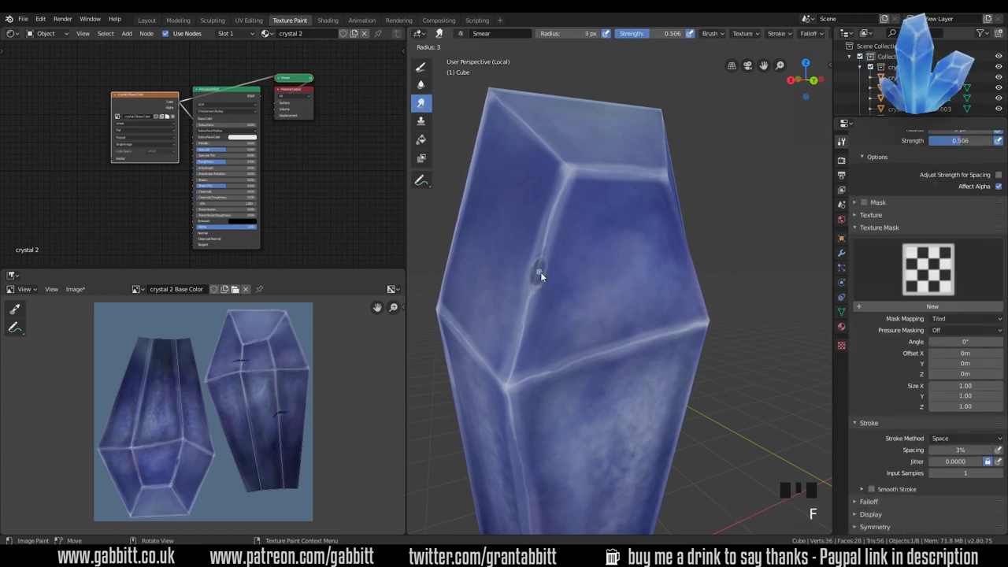
Smear the dent mark's edges so it blends into the surrounding blue texture.
drag(542, 267, 598, 303)
drag(598, 302, 428, 72)
drag(428, 72, 546, 280)
drag(546, 281, 511, 273)
Resize the TexDraw brush and paint a dark Multiply dent on the crystal face.
key(f)
drag(927, 206, 601, 329)
drag(601, 328, 571, 314)
key(f)
Paint light highlights and a glowing rim along the scar edges, then view the whole crystal.
drag(588, 306, 574, 302)
key(f)
drag(577, 299, 571, 318)
key(ctrl+z)
key(ctrl+z)
drag(584, 305, 602, 335)
drag(602, 336, 80, 290)
drag(80, 290, 639, 261)
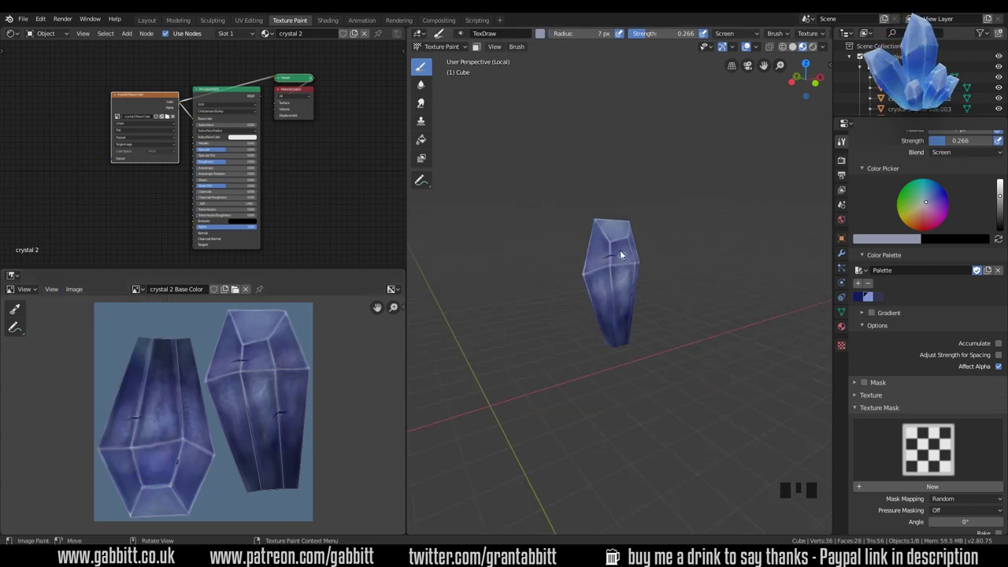